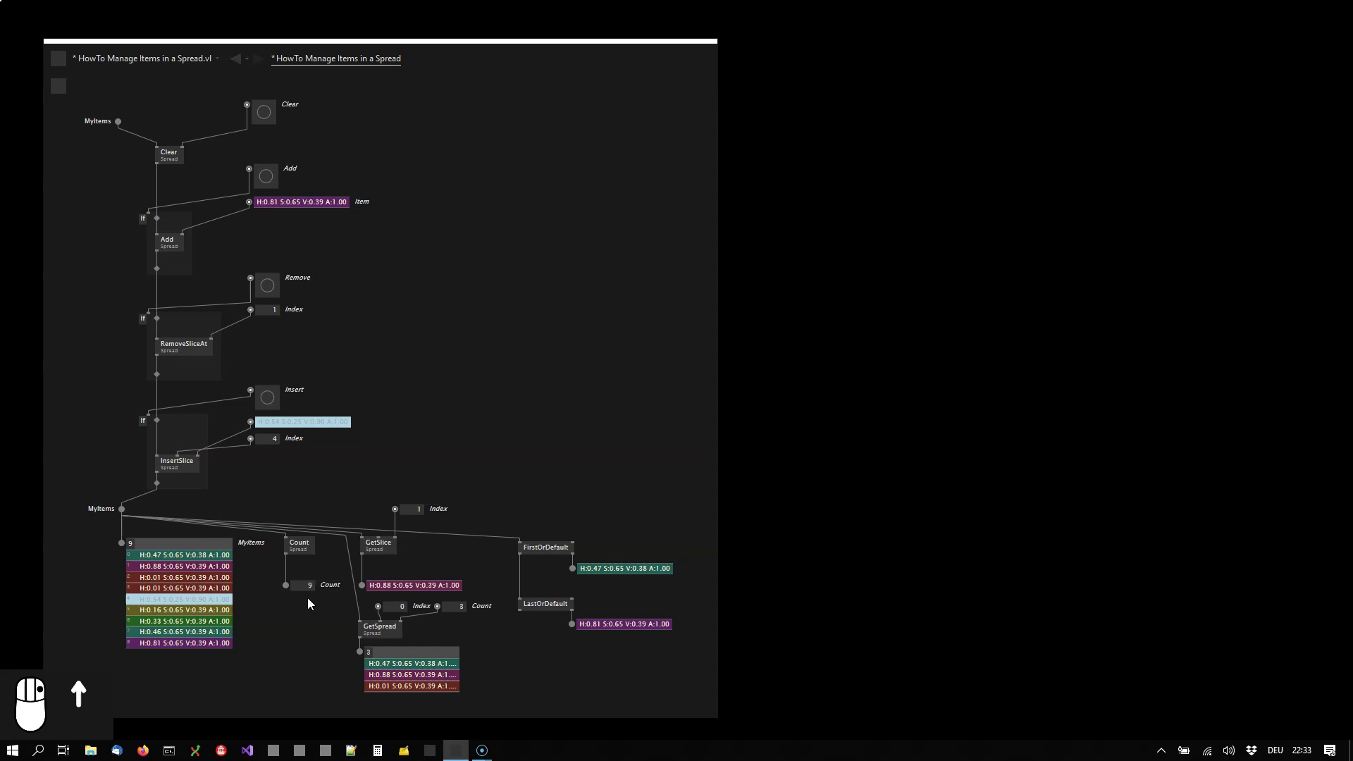
Raise GetSlice's Index to 8 so it returns the last colour in MyItems.
scroll("up", 3)
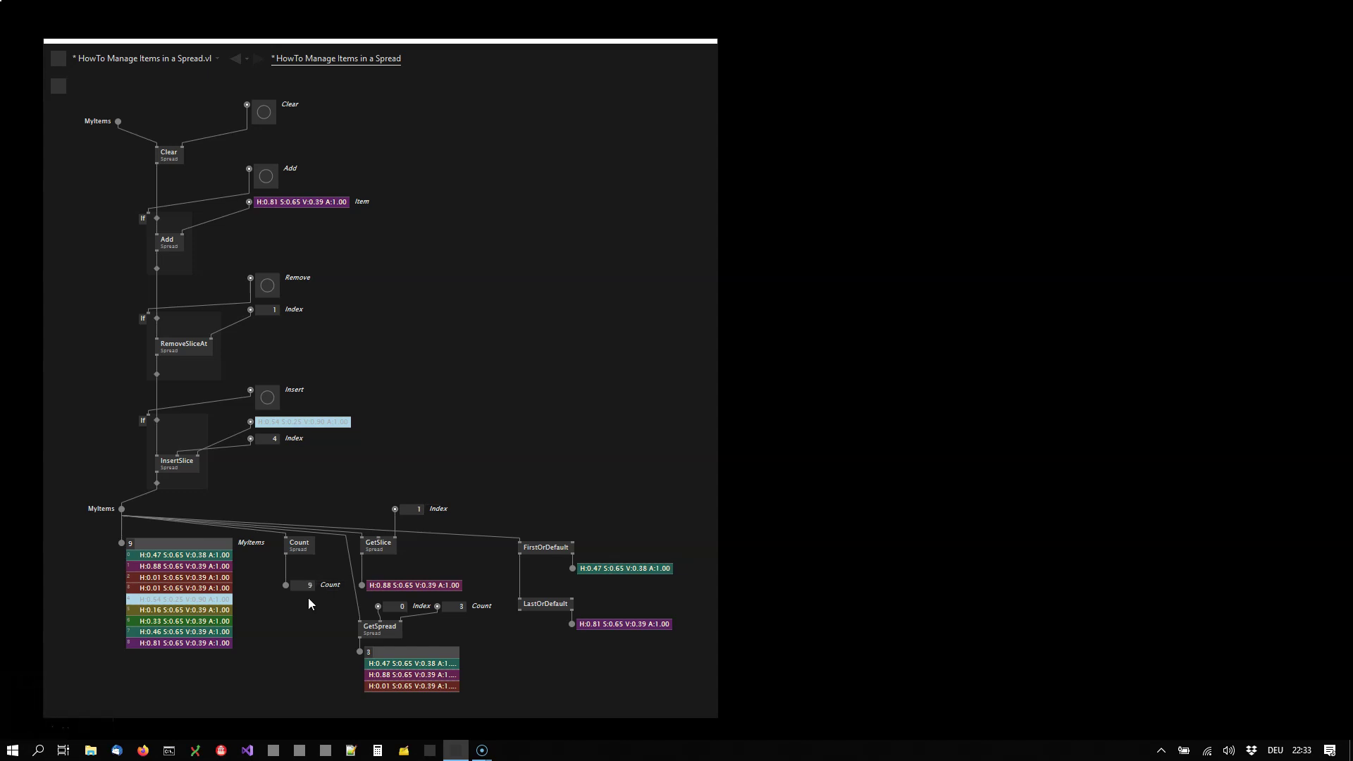